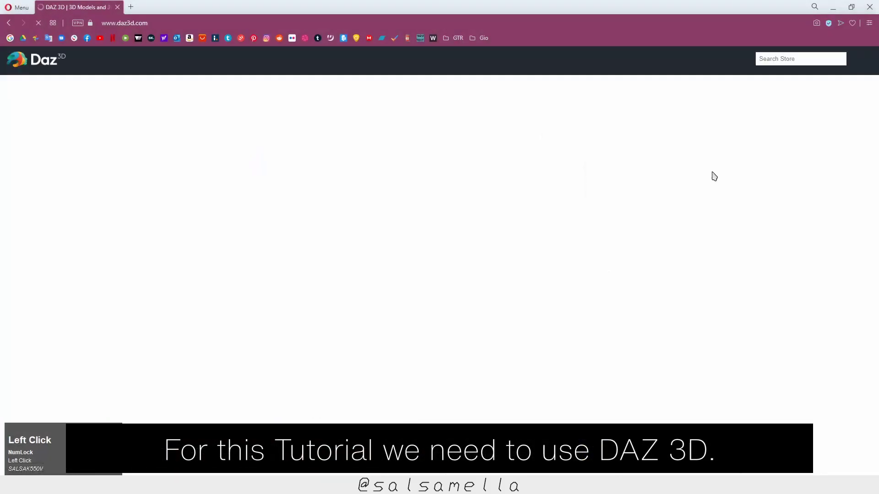
- Reach the 'Get Daz Studio for Free' registration page from daz3d.com's free download offer
scroll(down, 3)
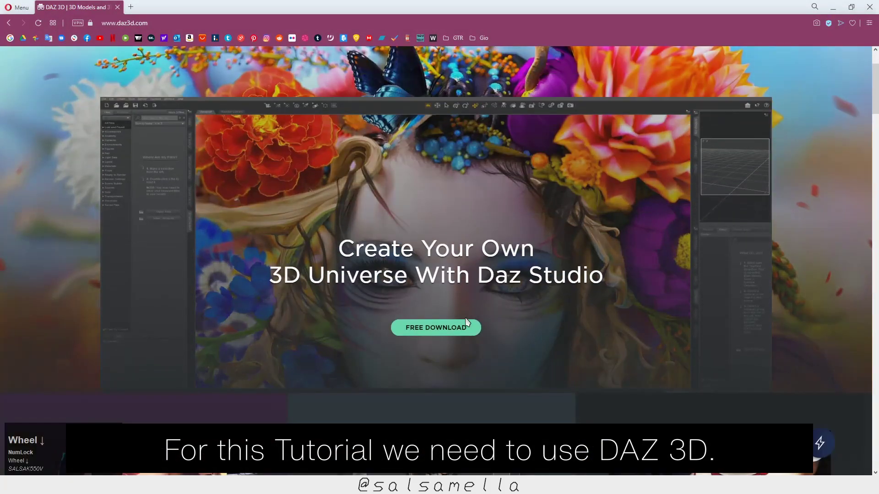
click(435, 240)
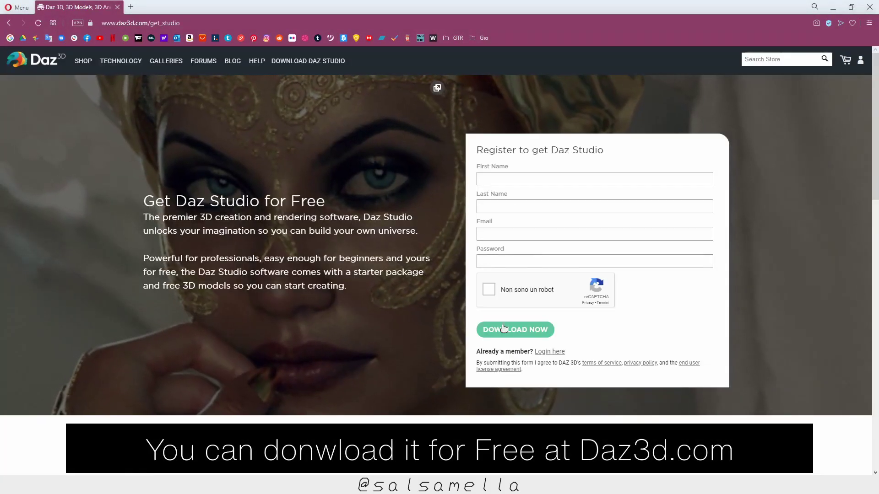
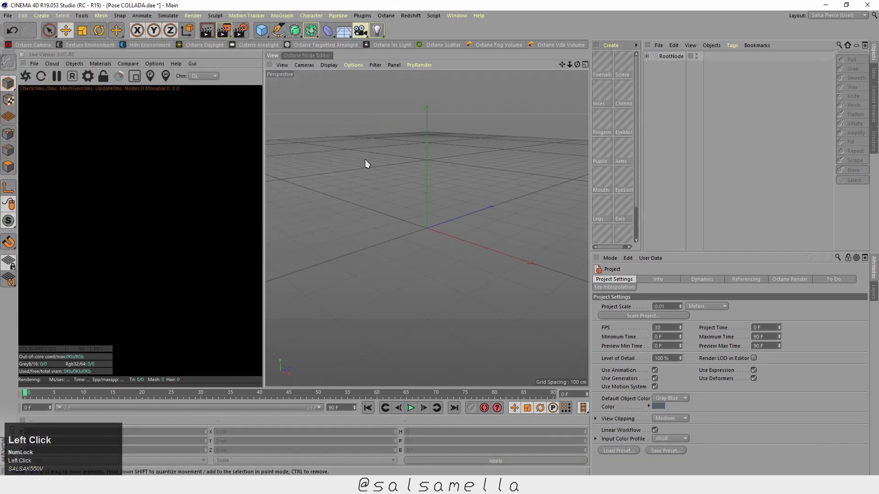
- Add a Subdivision Surface generator to the scene from the Object Manager
scroll(up, 3)
click(564, 71)
scroll(up, 3)
click(565, 68)
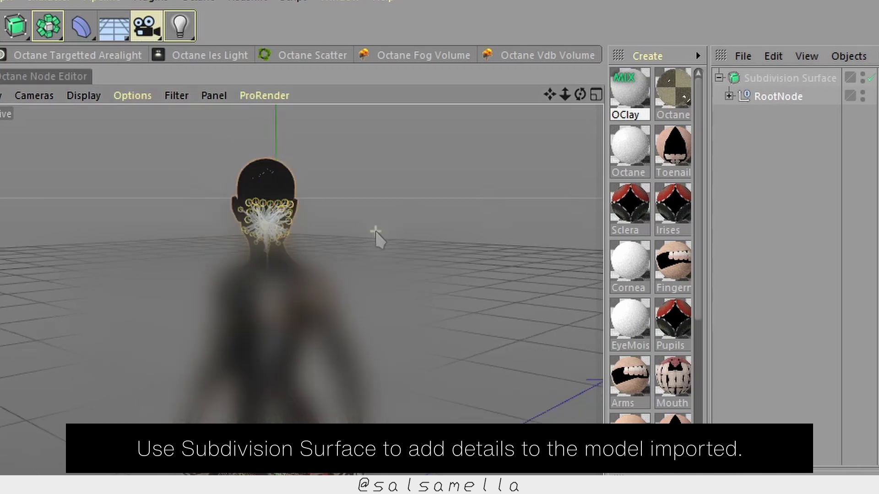
- Place the imported RootNode figure under the Subdivision Surface for added detail
click(296, 70)
click(380, 255)
scroll(up, 3)
click(647, 59)
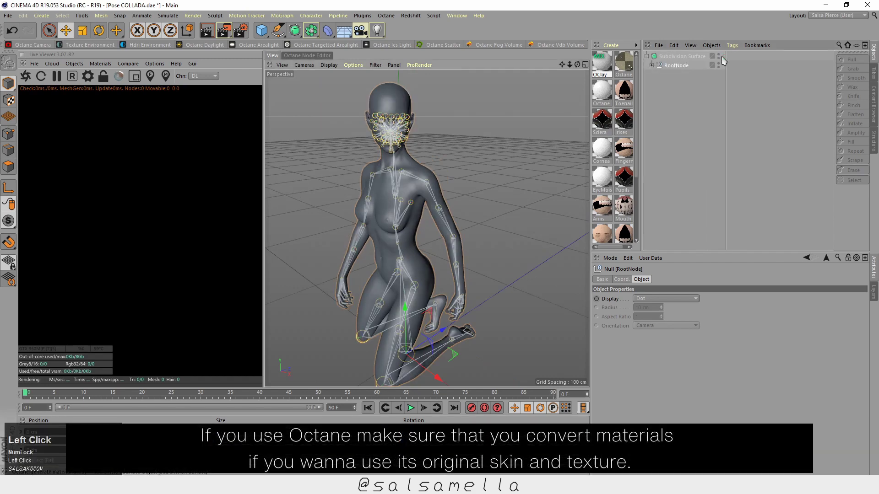
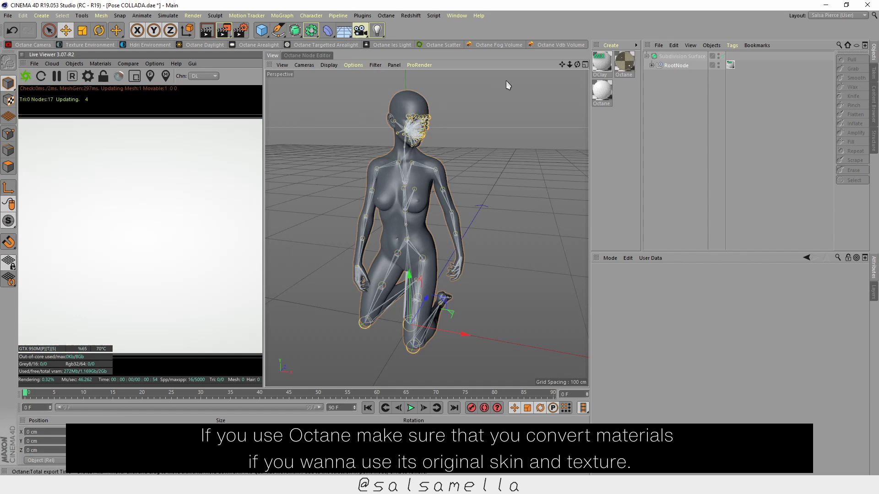
- Convert materials for Octane, start the Live Viewer render and add an Octane Camera
click(611, 70)
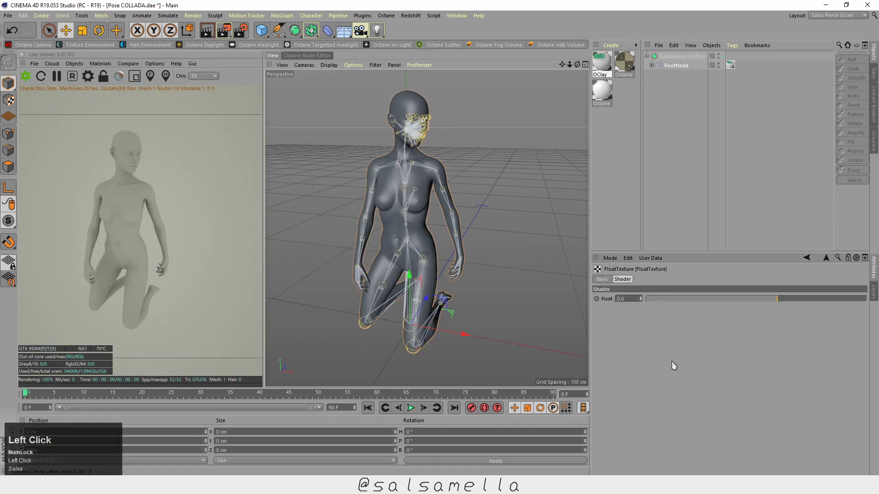
key(.)
click(543, 152)
click(39, 47)
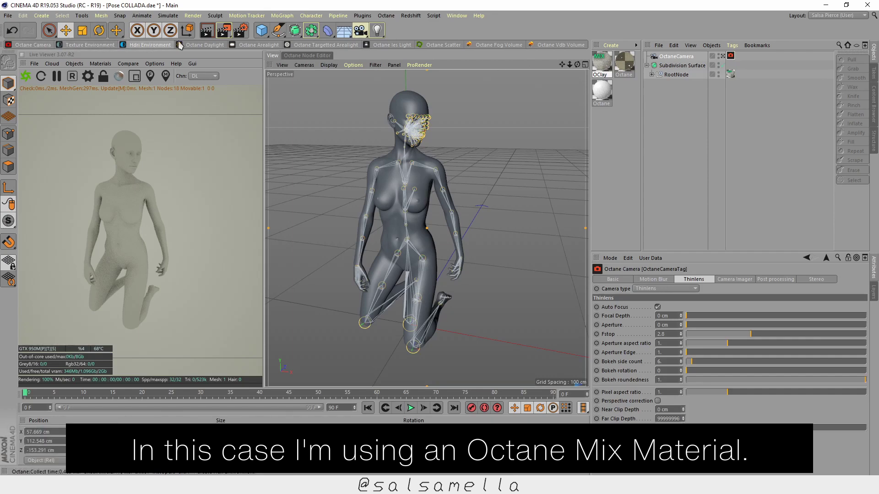
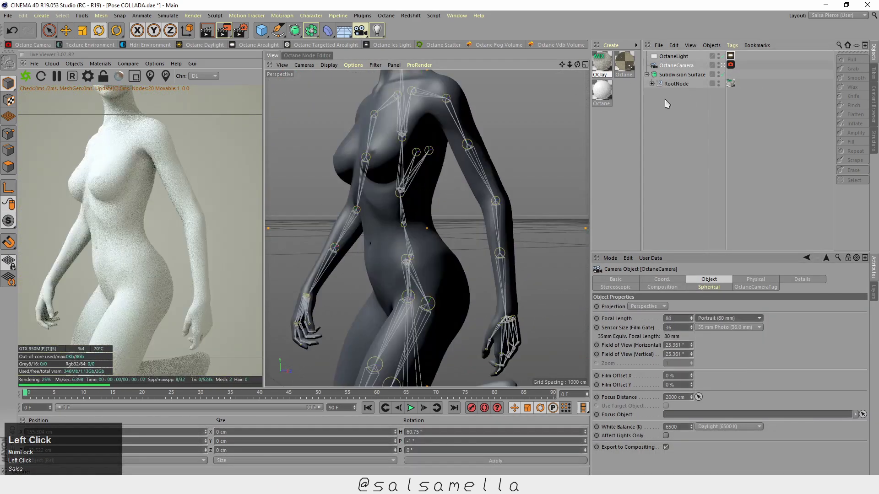
- Orbit the viewport to frame the figure's torso for the Octane light and camera
drag(577, 69, 686, 86)
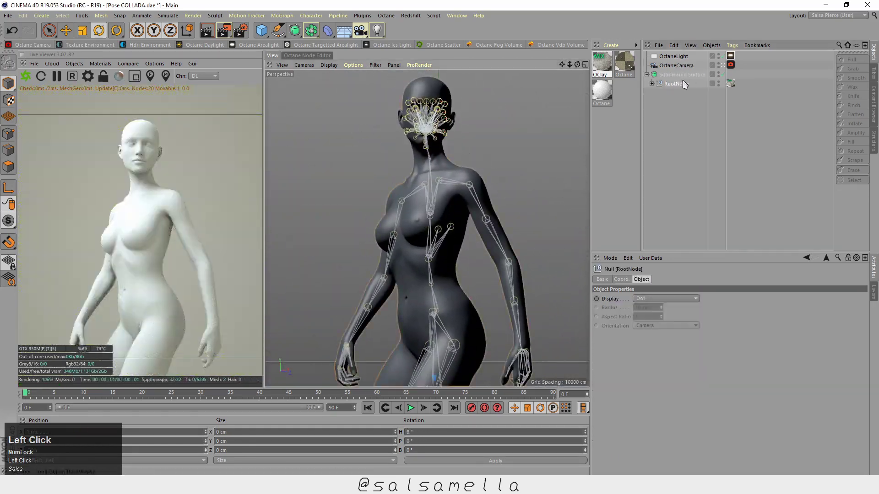
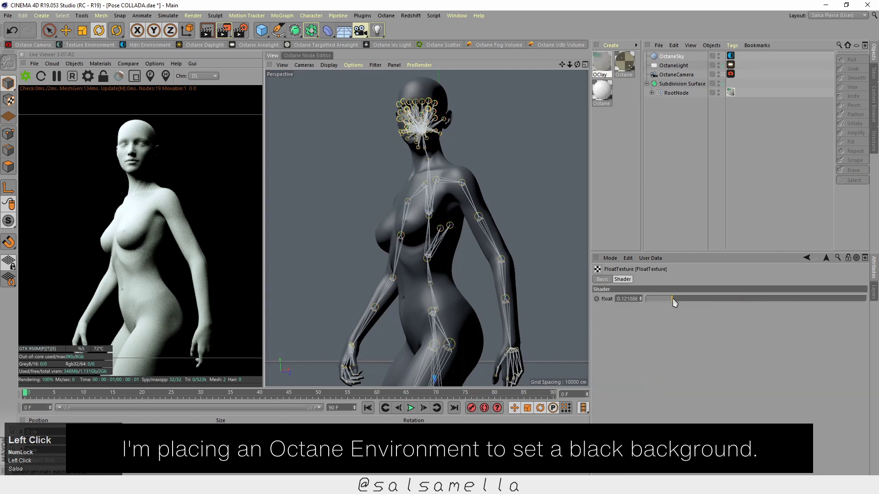
- Expand RootNode and remove the figure's polygon selection and material tags
click(657, 95)
click(784, 106)
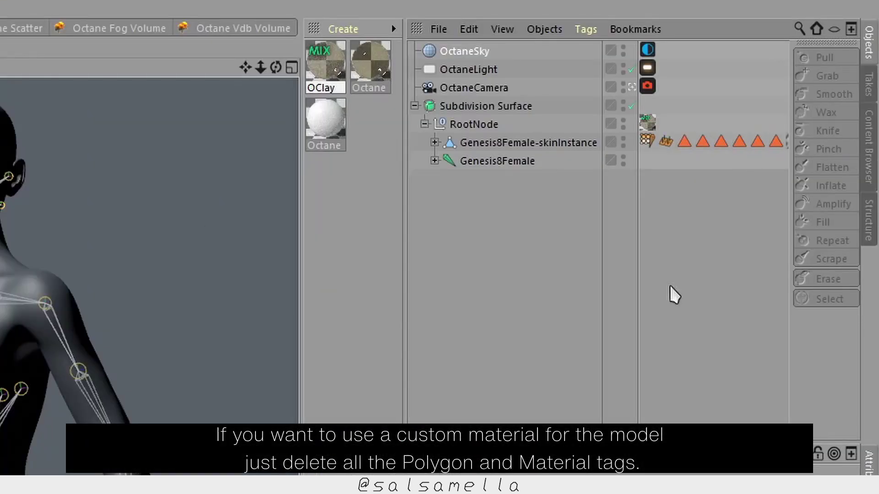
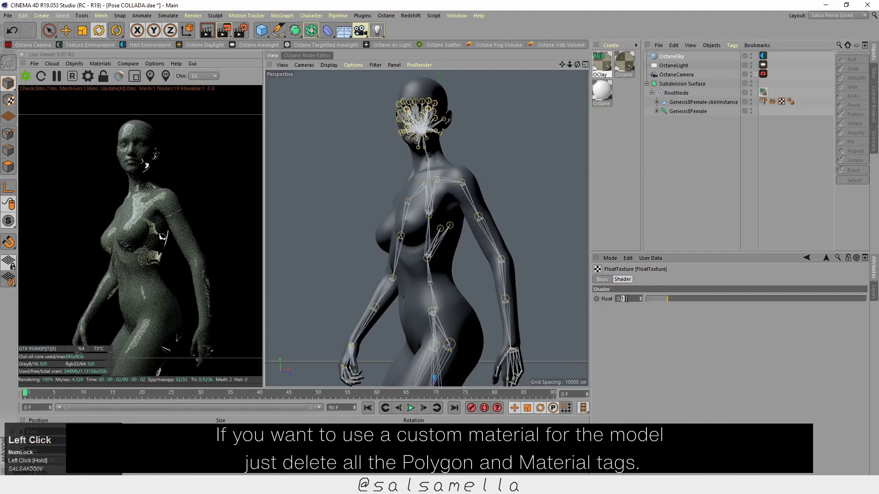
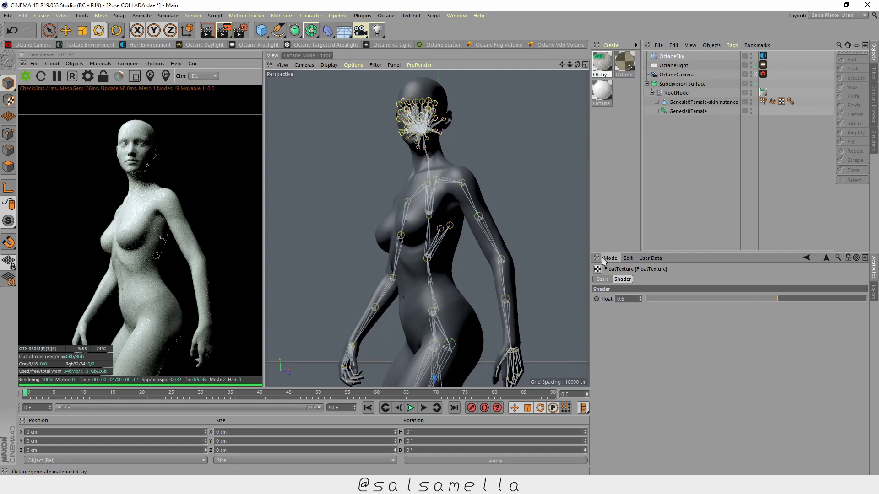
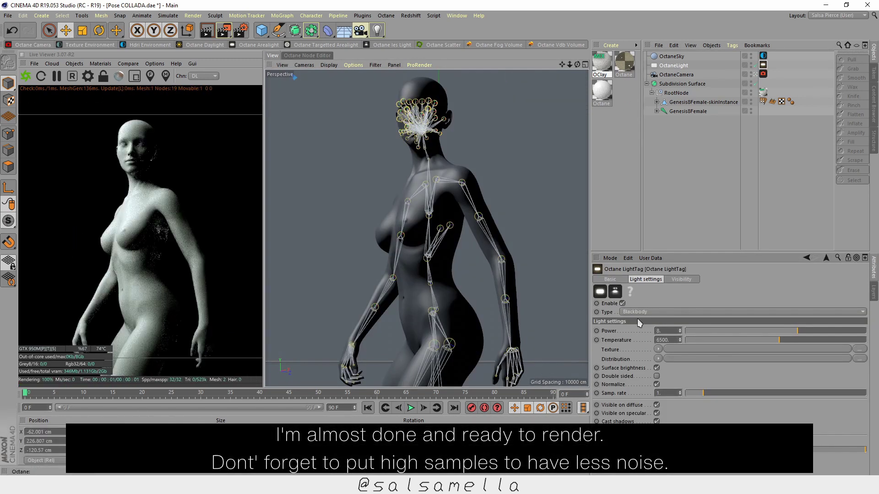
- Reframe the figure and save the scene as 'Pose Tutorial C4D' before rendering
drag(580, 68, 580, 69)
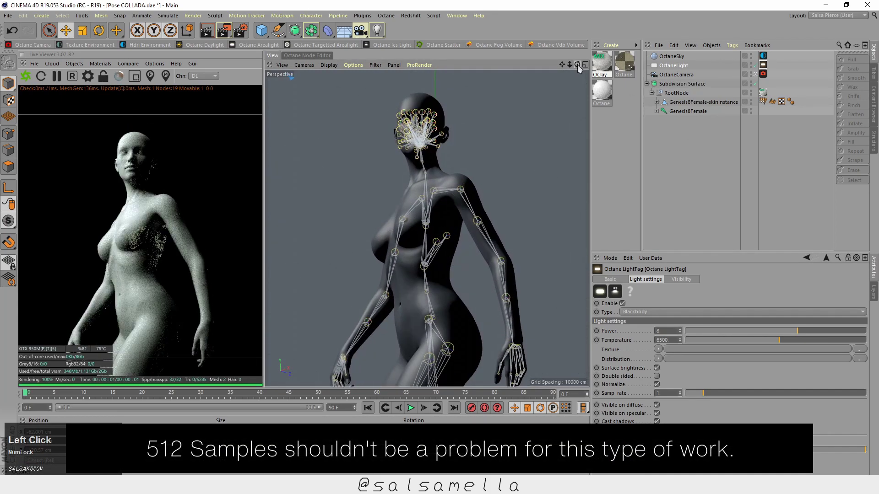
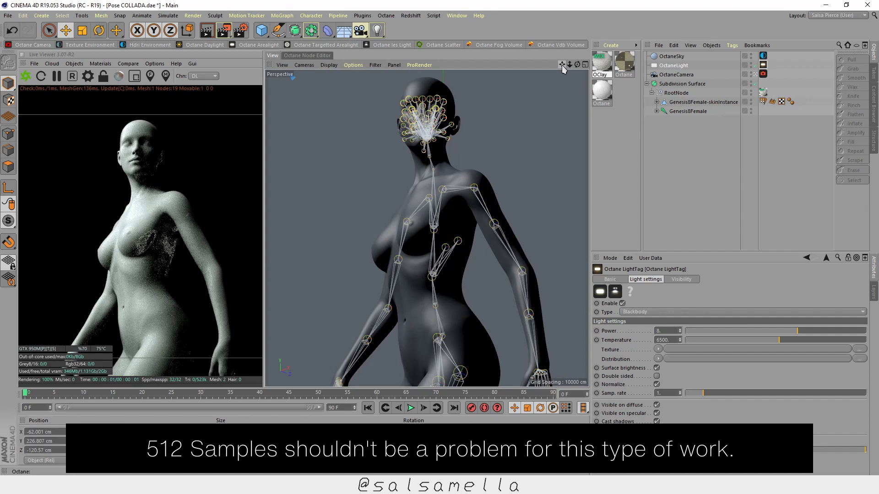
key(ctrl+Num_Lock)
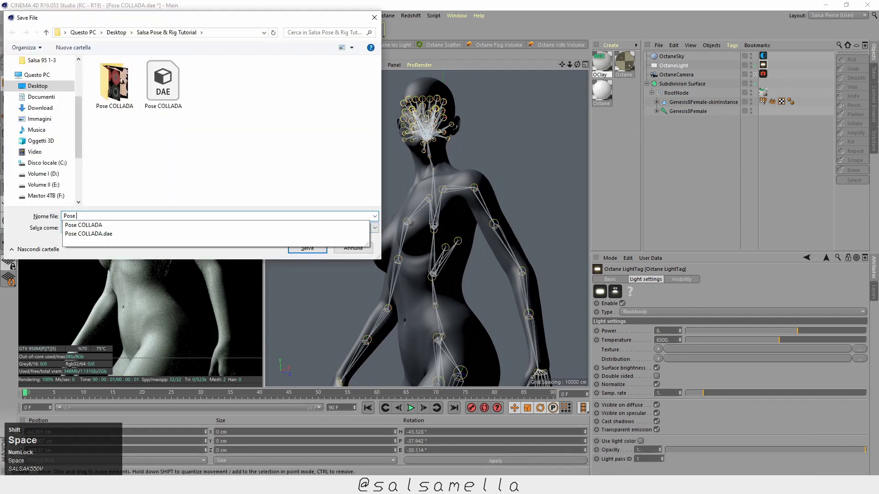
text(uto)
key(space)
key(shift+Return)
click(245, 35)
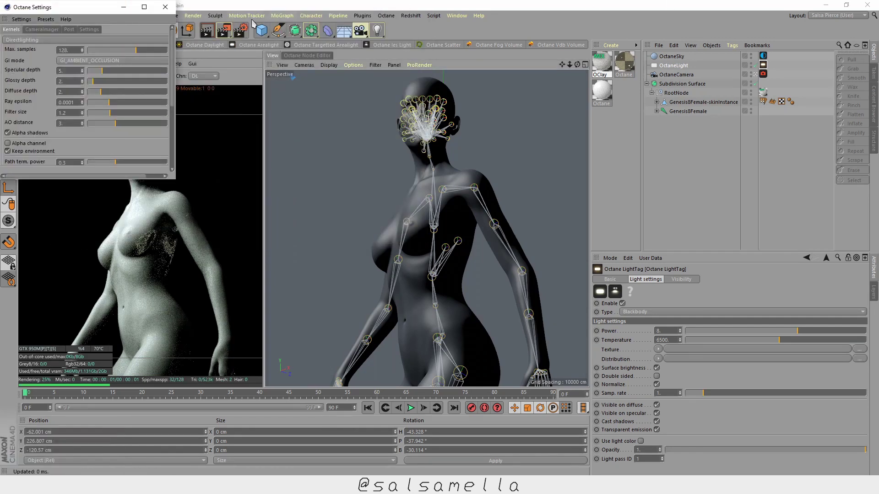